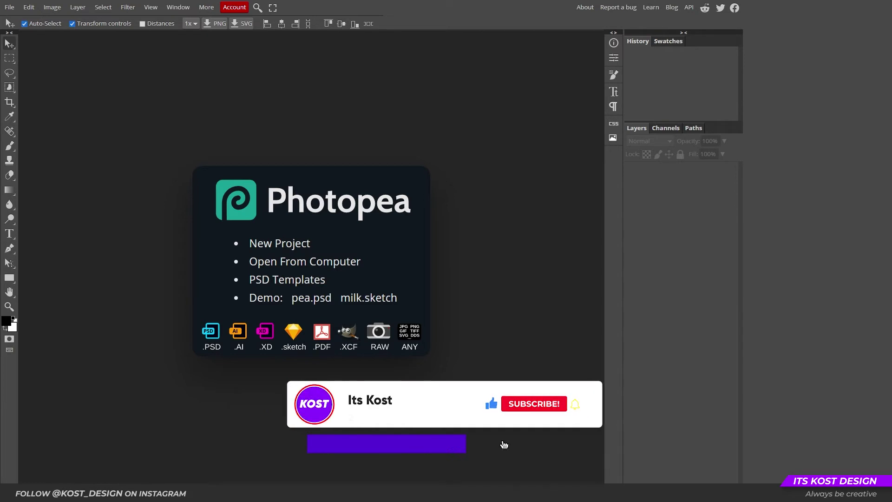
key("F11")
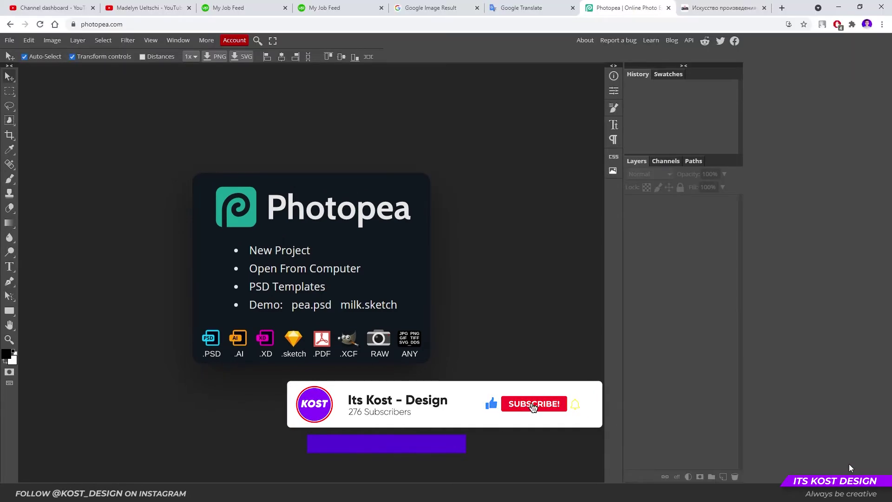